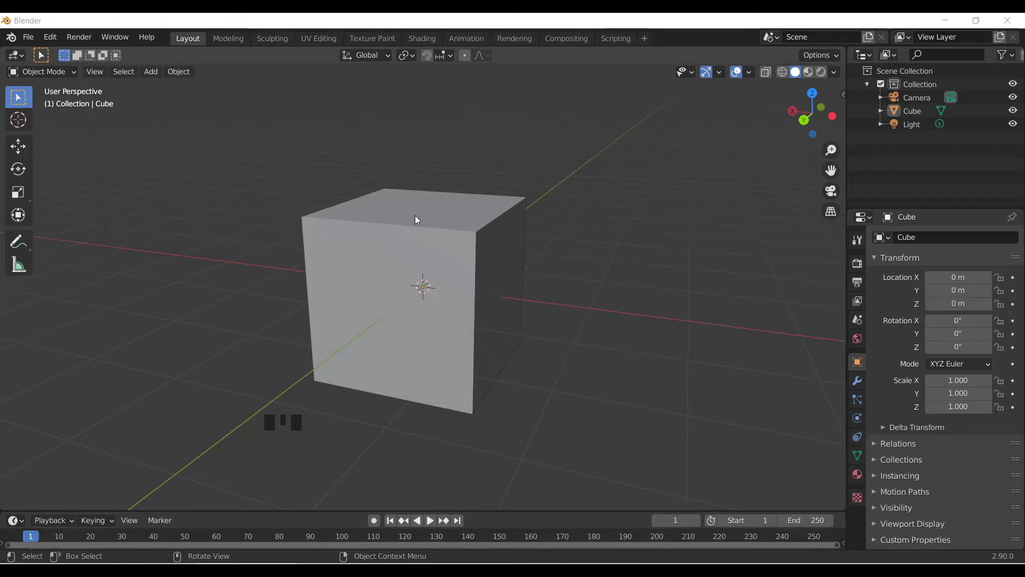
Orbit around the default cube and select it as the active object.
{"action": "left_click_drag", "start_coordinate": [516, 369], "coordinate": [444, 236]}
{"action": "left_click", "coordinate": [444, 236]}
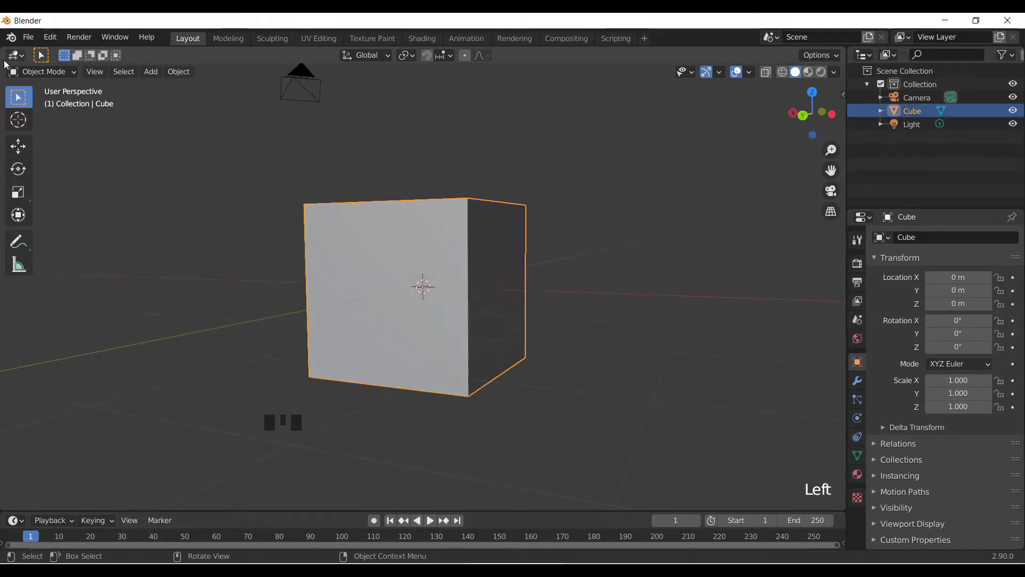
Drag down the toolbar toward the Loop Cut tool.
{"action": "left_click_drag", "start_coordinate": [37, 72], "coordinate": [18, 297]}
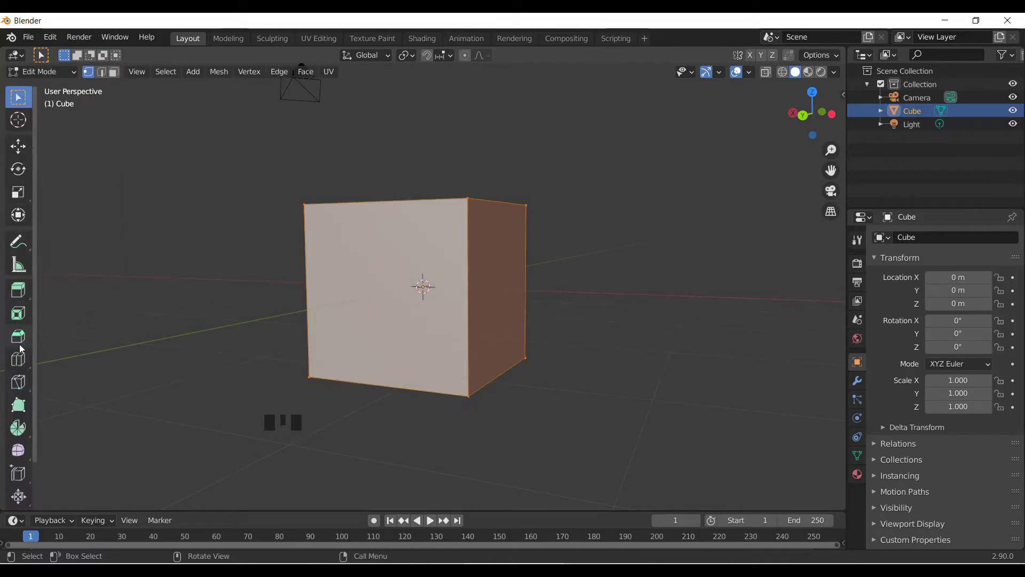
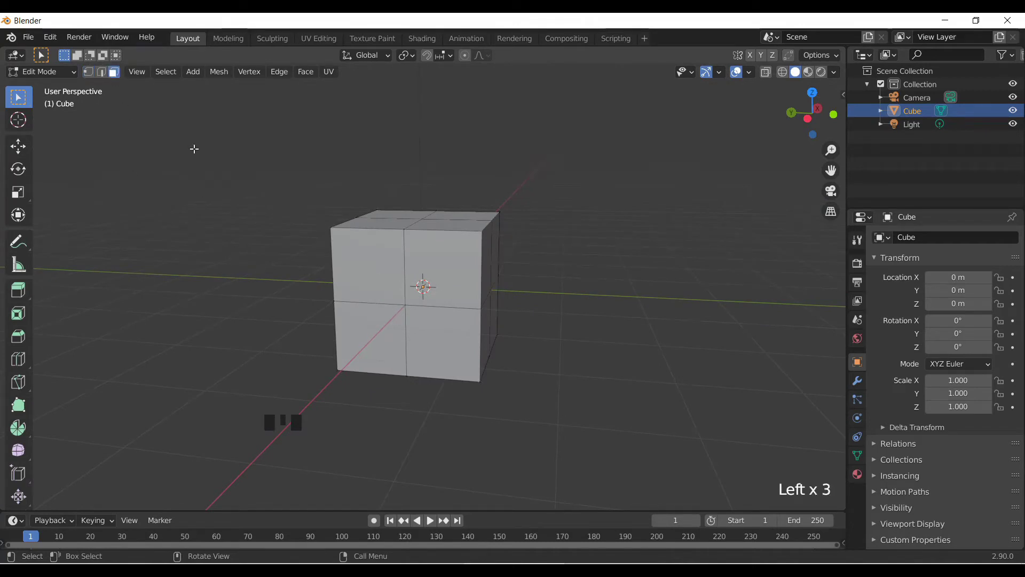
{"action": "left_click", "coordinate": [427, 246]}
{"action": "left_click", "coordinate": [348, 250]}
{"action": "left_click", "coordinate": [381, 341]}
{"action": "left_click_drag", "start_coordinate": [448, 341], "coordinate": [450, 310]}
{"action": "left_click_drag", "start_coordinate": [443, 292], "coordinate": [392, 273]}
{"action": "left_click", "coordinate": [385, 272]}
{"action": "left_click_drag", "start_coordinate": [393, 329], "coordinate": [442, 334]}
{"action": "left_click_drag", "start_coordinate": [436, 329], "coordinate": [418, 288]}
{"action": "left_click", "coordinate": [417, 283]}
{"action": "left_click_drag", "start_coordinate": [425, 319], "coordinate": [393, 280]}
{"action": "left_click", "coordinate": [393, 280]}
{"action": "left_click", "coordinate": [461, 283]}
{"action": "left_click", "coordinate": [460, 330]}
{"action": "left_click_drag", "start_coordinate": [403, 332], "coordinate": [472, 321]}
{"action": "left_click_drag", "start_coordinate": [396, 319], "coordinate": [392, 285]}
{"action": "left_click_drag", "start_coordinate": [392, 285], "coordinate": [434, 285]}
{"action": "left_click_drag", "start_coordinate": [483, 274], "coordinate": [435, 274]}
{"action": "left_click", "coordinate": [433, 273]}
{"action": "left_click", "coordinate": [435, 315]}
{"action": "left_click", "coordinate": [486, 321]}
{"action": "left_click_drag", "start_coordinate": [437, 337], "coordinate": [459, 279]}
{"action": "left_click_drag", "start_coordinate": [458, 279], "coordinate": [393, 287]}
{"action": "left_click_drag", "start_coordinate": [391, 286], "coordinate": [403, 328]}
{"action": "left_click_drag", "start_coordinate": [404, 335], "coordinate": [473, 346]}
{"action": "left_click", "coordinate": [477, 347]}
{"action": "left_click_drag", "start_coordinate": [447, 336], "coordinate": [476, 321]}
{"action": "scroll", "scroll_direction": "up", "scroll_amount": 3}
{"action": "left_click_drag", "start_coordinate": [383, 333], "coordinate": [423, 337]}
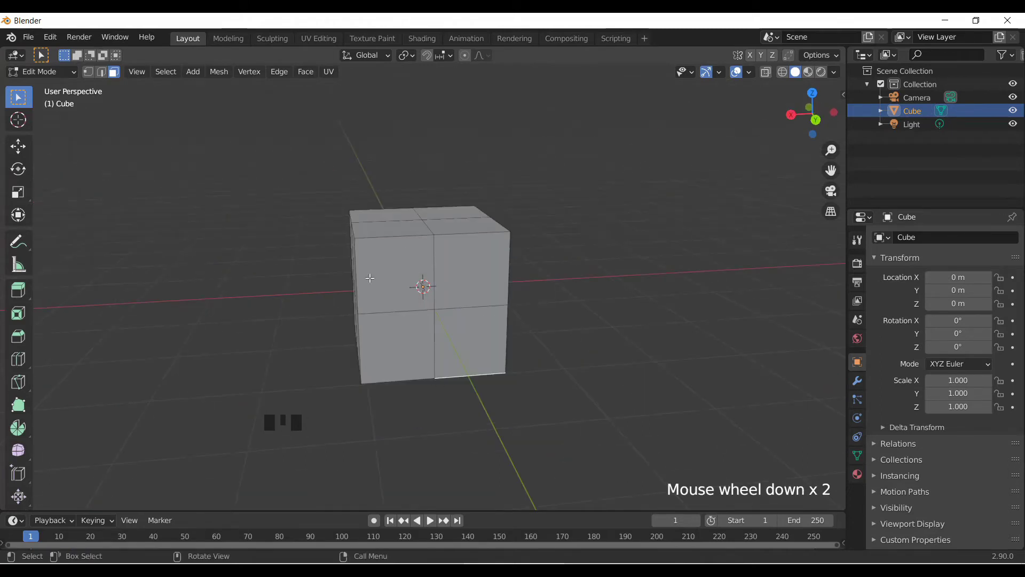
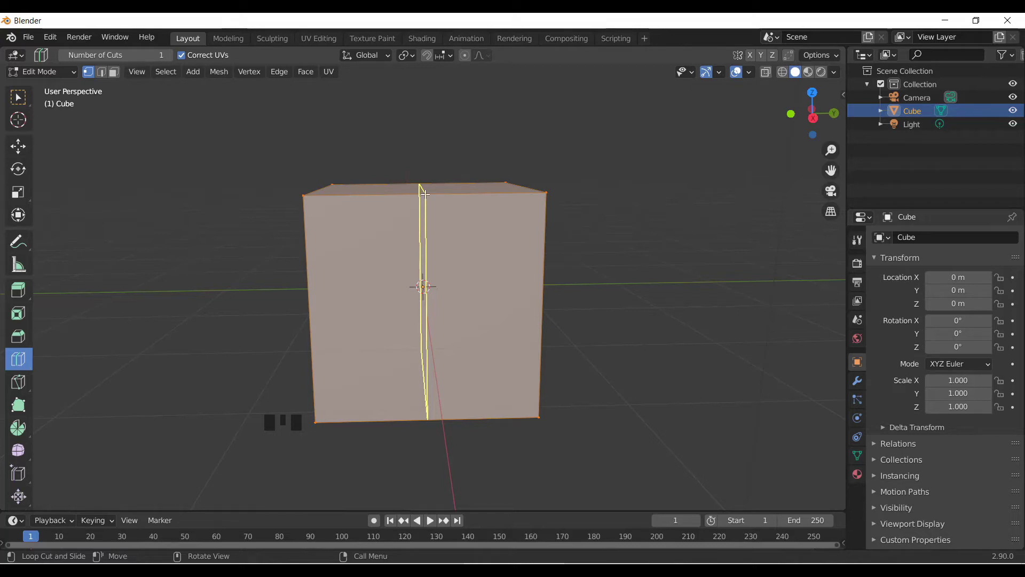
Add one vertical edge loop on the cube's side edge, slightly off-centre, and inspect it.
{"action": "left_click", "coordinate": [425, 192]}
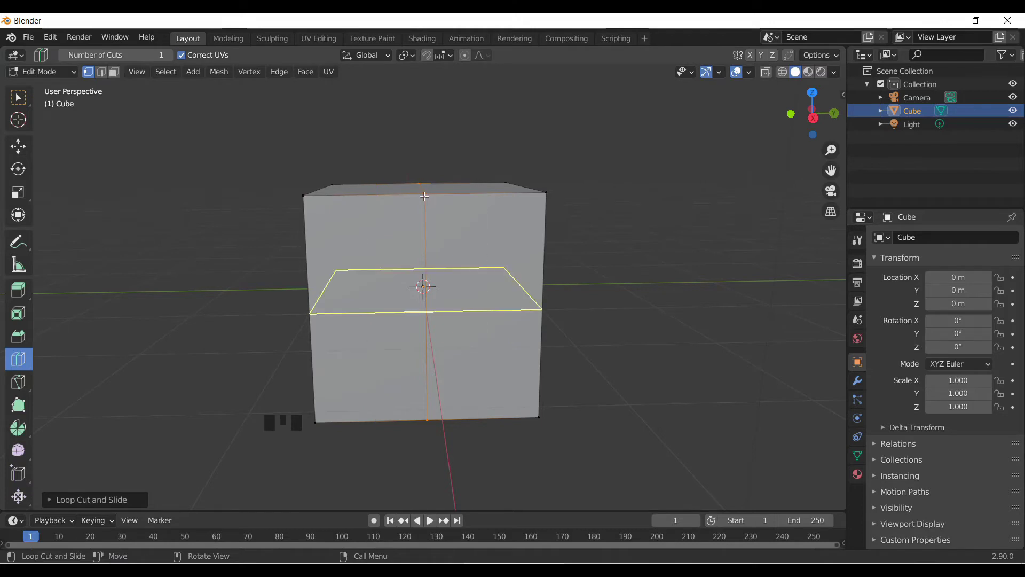
{"action": "left_click_drag", "start_coordinate": [424, 194], "coordinate": [461, 184]}
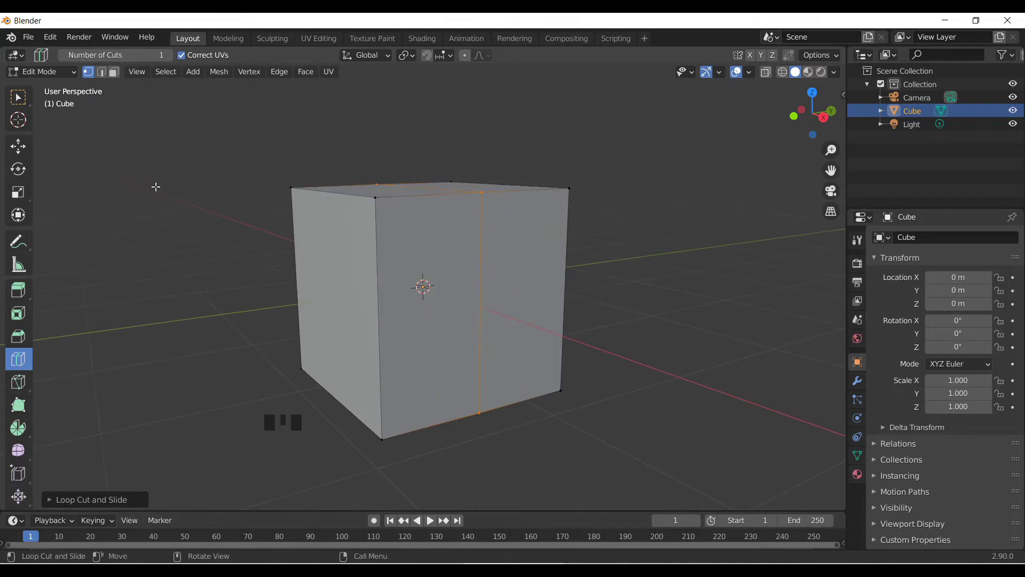
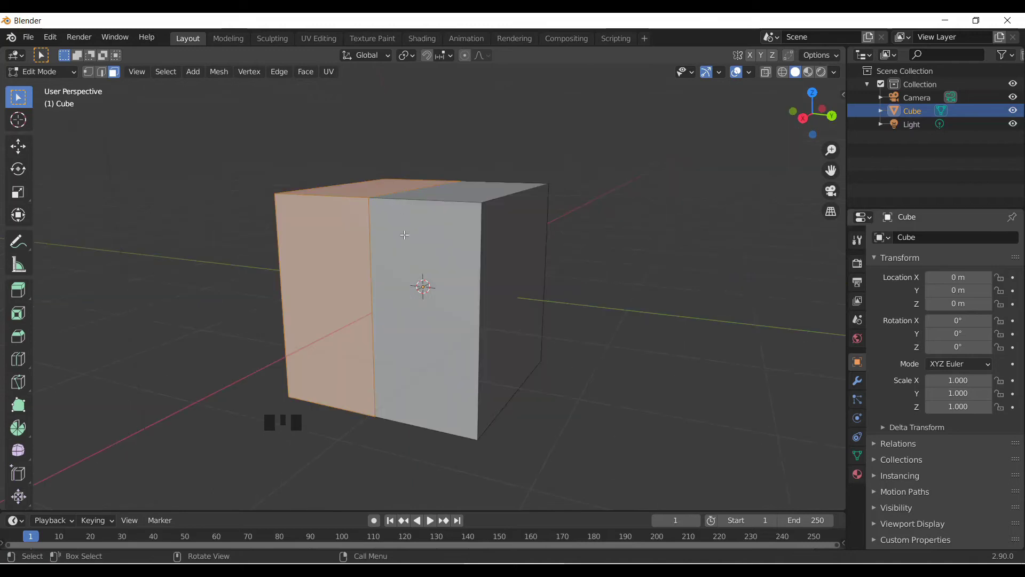
Orbit and zoom toward the cut side to reach the left face portion.
{"action": "left_click_drag", "start_coordinate": [390, 340], "coordinate": [420, 338]}
{"action": "scroll", "scroll_direction": "up", "scroll_amount": 3}
{"action": "scroll", "scroll_direction": "up", "scroll_amount": 3}
{"action": "scroll", "scroll_direction": "up", "scroll_amount": 3}
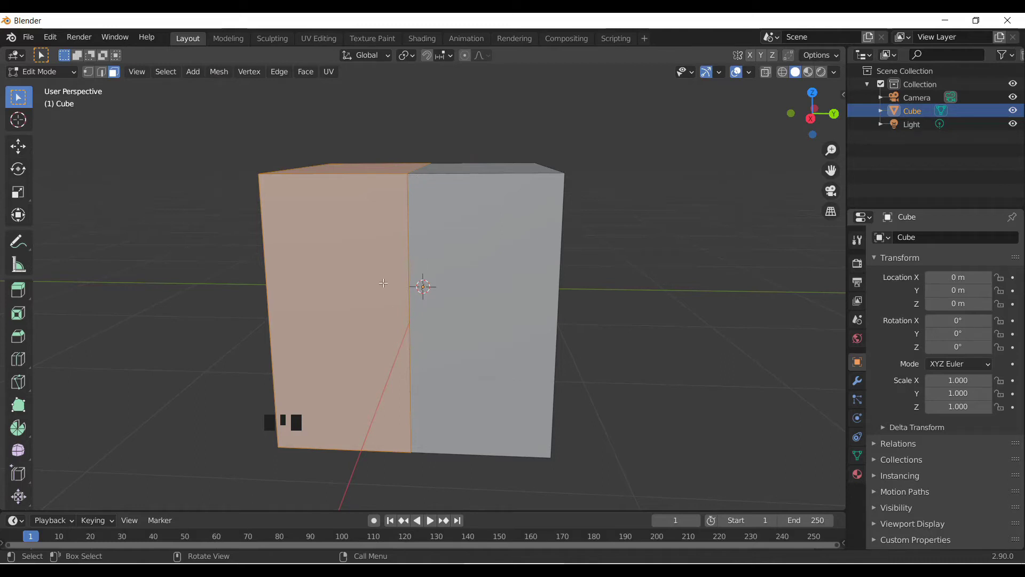
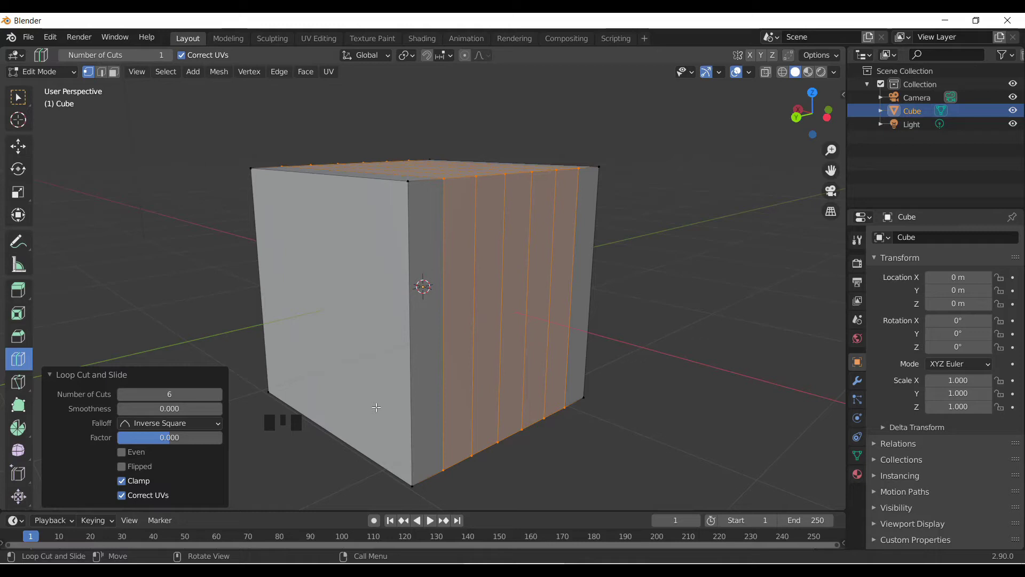
Undo the vertical loop cuts back to the plain cube.
{"action": "key", "text": "ctrl+z"}
{"action": "key", "text": "ctrl+z"}
{"action": "key", "text": "ctrl+z"}
{"action": "key", "text": "ctrl+z"}
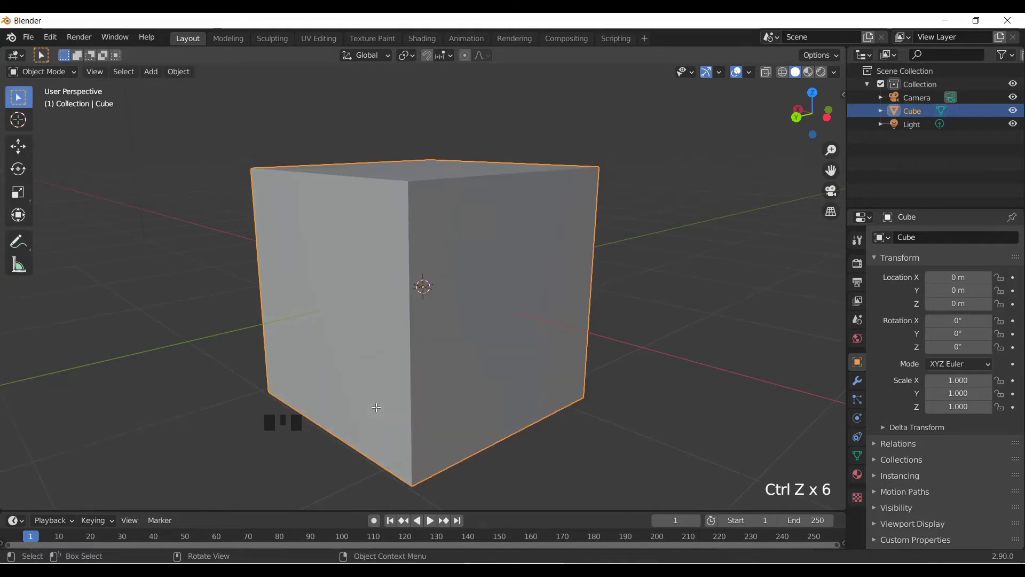
Place a single horizontal edge loop around the cube's middle with Loop Cut.
{"action": "left_click_drag", "start_coordinate": [60, 78], "coordinate": [411, 329]}
{"action": "left_click_drag", "start_coordinate": [411, 329], "coordinate": [214, 405]}
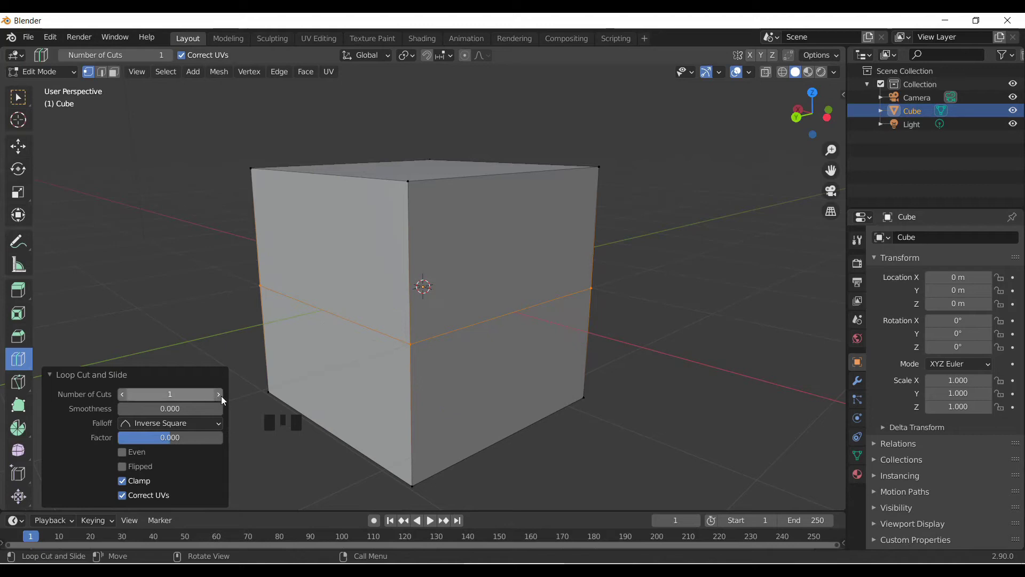
Raise Number of Cuts to many loops and set a negative Smoothness to pinch them into an hourglass.
{"action": "left_click_drag", "start_coordinate": [226, 399], "coordinate": [365, 379]}
{"action": "scroll", "scroll_direction": "down", "scroll_amount": 3}
{"action": "left_click_drag", "start_coordinate": [399, 393], "coordinate": [442, 370]}
{"action": "scroll", "scroll_direction": "up", "scroll_amount": 3}
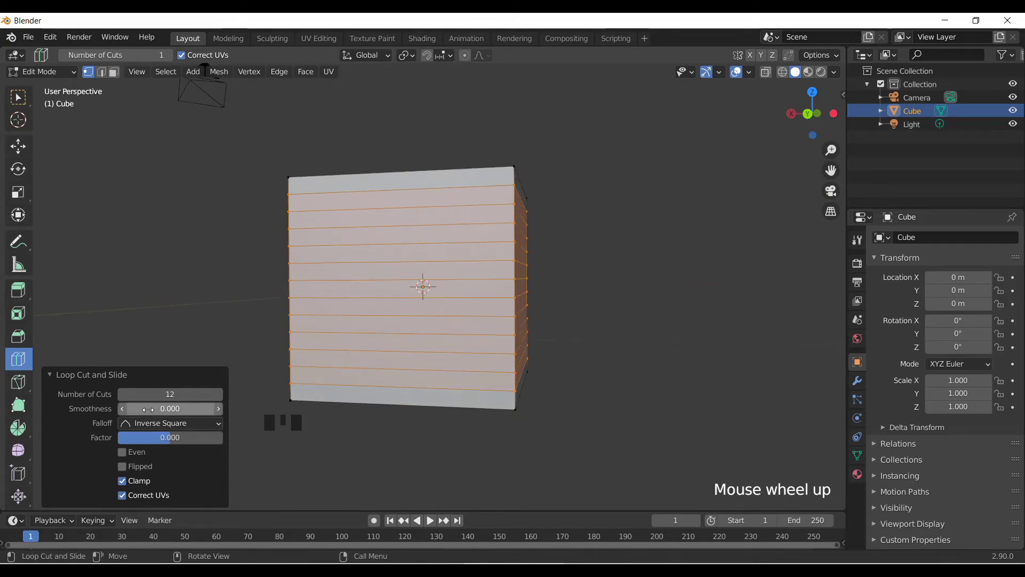
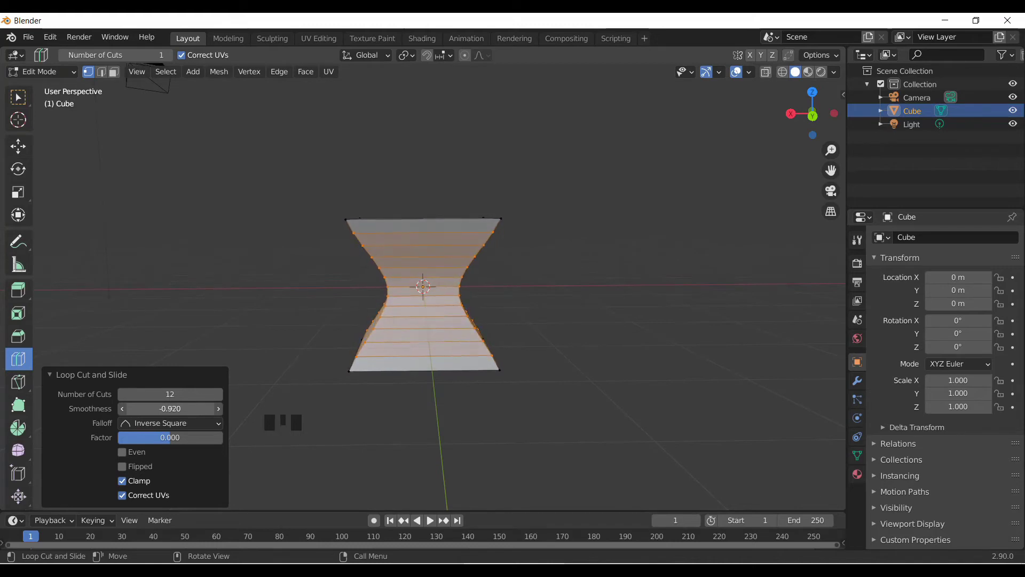
Orbit and zoom closer to the pinched hourglass waist.
{"action": "scroll", "scroll_direction": "up", "scroll_amount": 3}
{"action": "left_click_drag", "start_coordinate": [449, 368], "coordinate": [489, 357]}
{"action": "scroll", "scroll_direction": "up", "scroll_amount": 3}
{"action": "scroll", "scroll_direction": "up", "scroll_amount": 3}
{"action": "scroll", "scroll_direction": "up", "scroll_amount": 3}
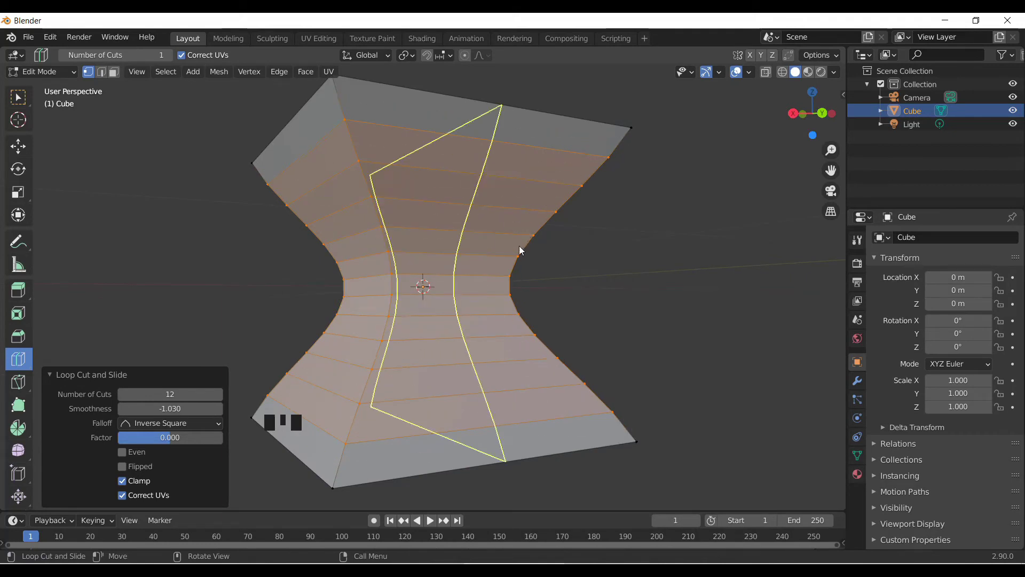
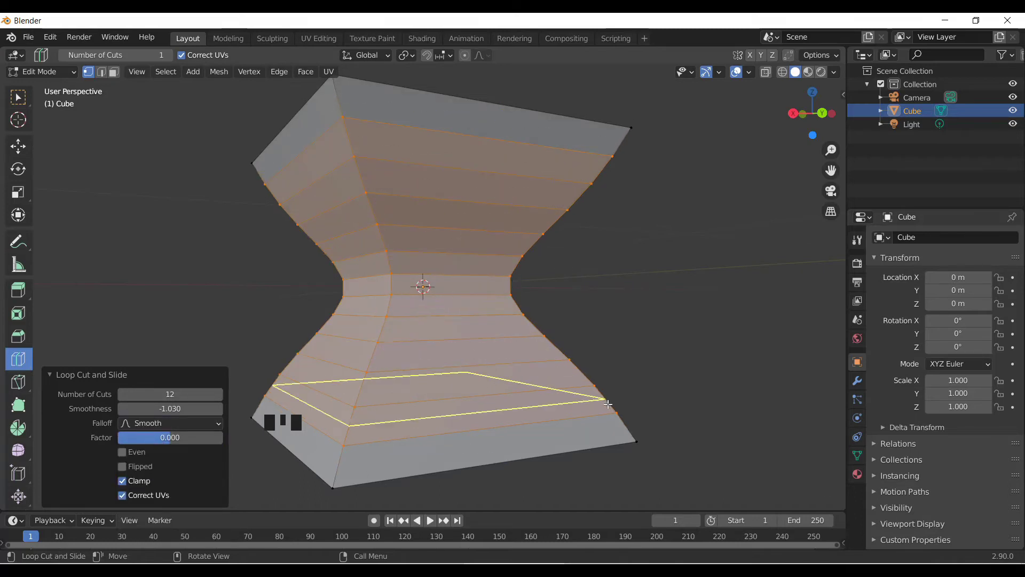
Choose a smoother curve in the Falloff dropdown of the Loop Cut and Slide panel.
{"action": "left_click_drag", "start_coordinate": [215, 429], "coordinate": [156, 459]}
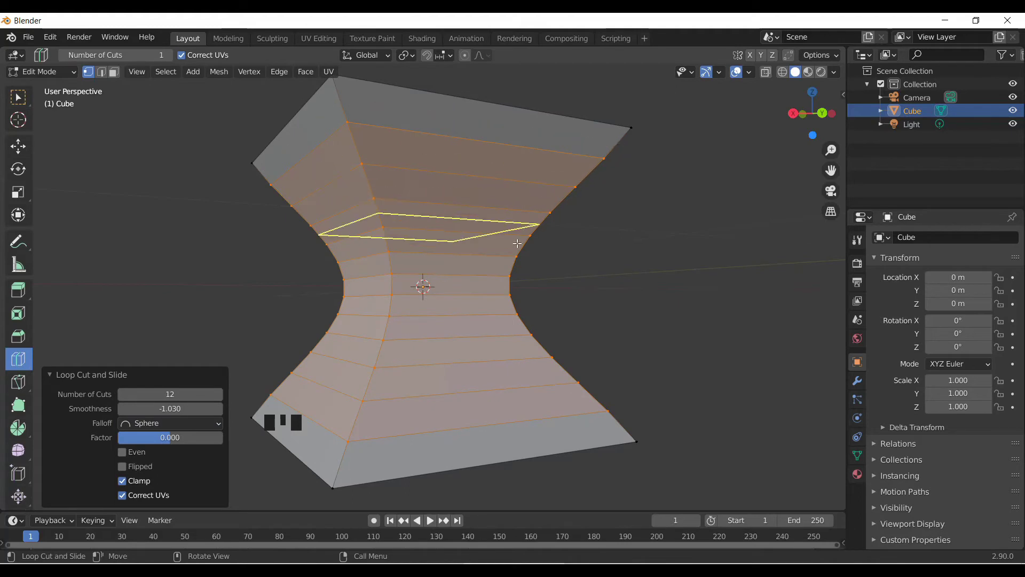
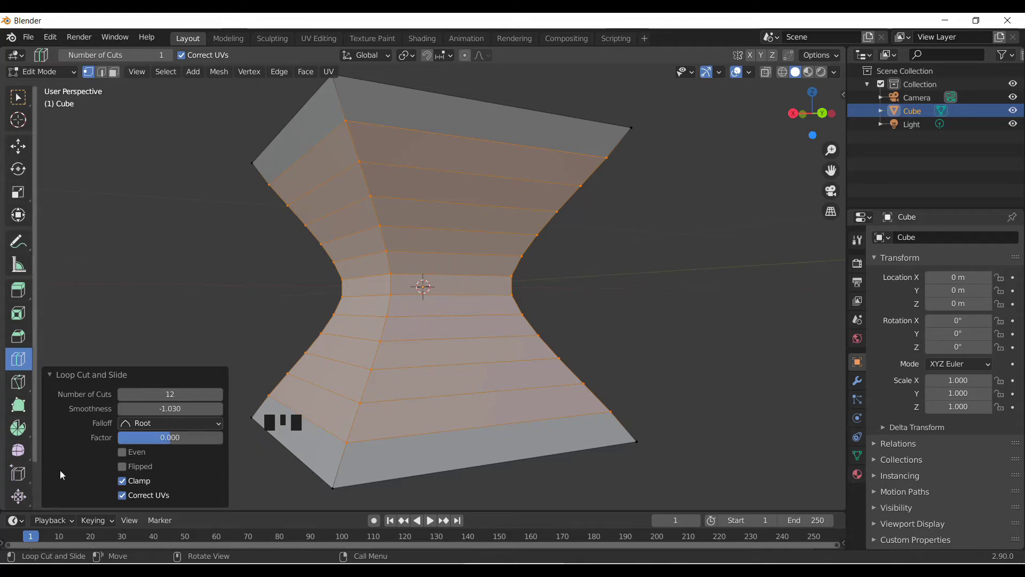
{"action": "left_click_drag", "start_coordinate": [488, 56], "coordinate": [405, 113]}
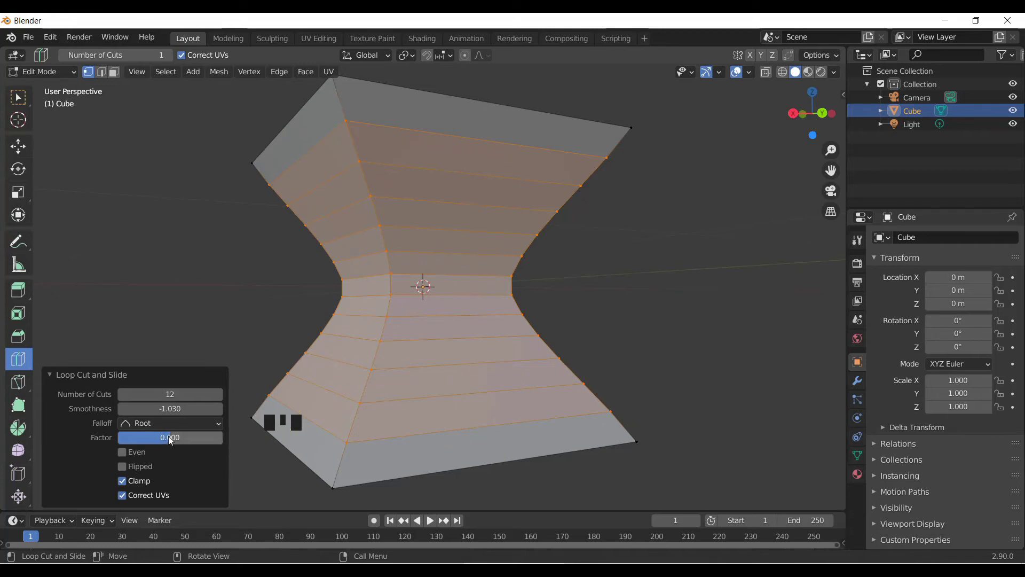
Reopen the Falloff choices and pick a different curve giving a sharply pinched waist.
{"action": "left_click_drag", "start_coordinate": [196, 427], "coordinate": [163, 499]}
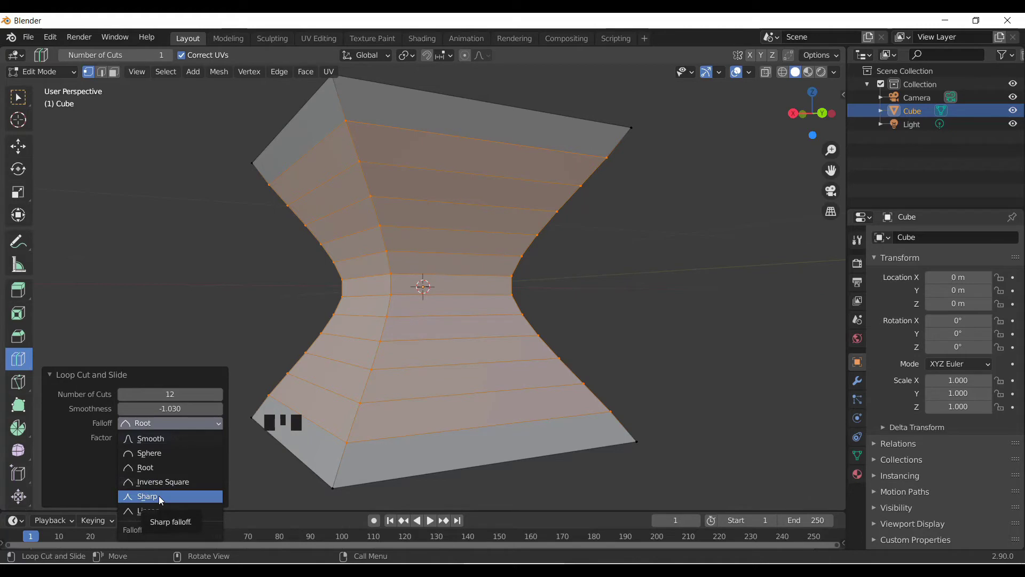
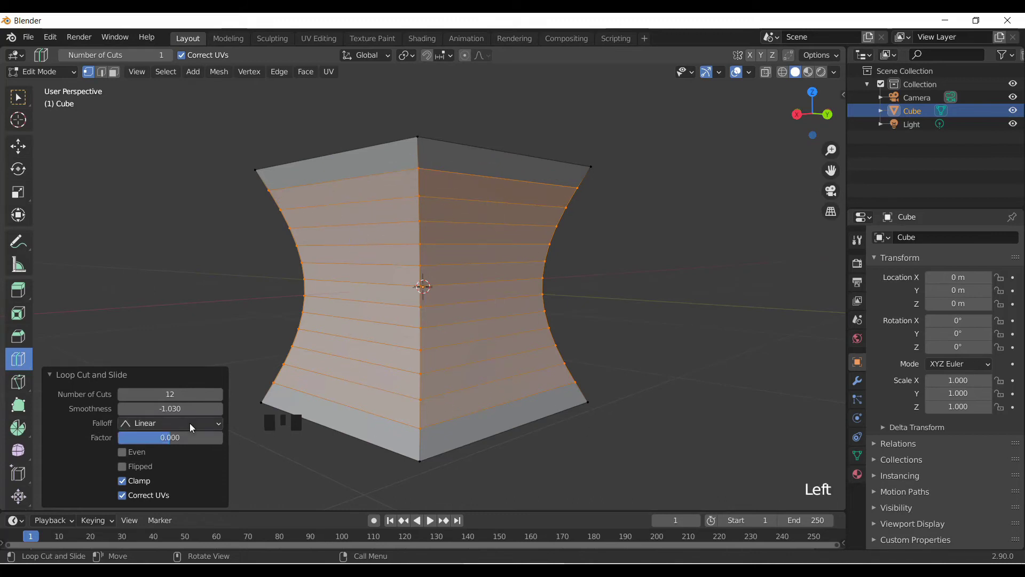
{"action": "left_click_drag", "start_coordinate": [194, 426], "coordinate": [169, 486]}
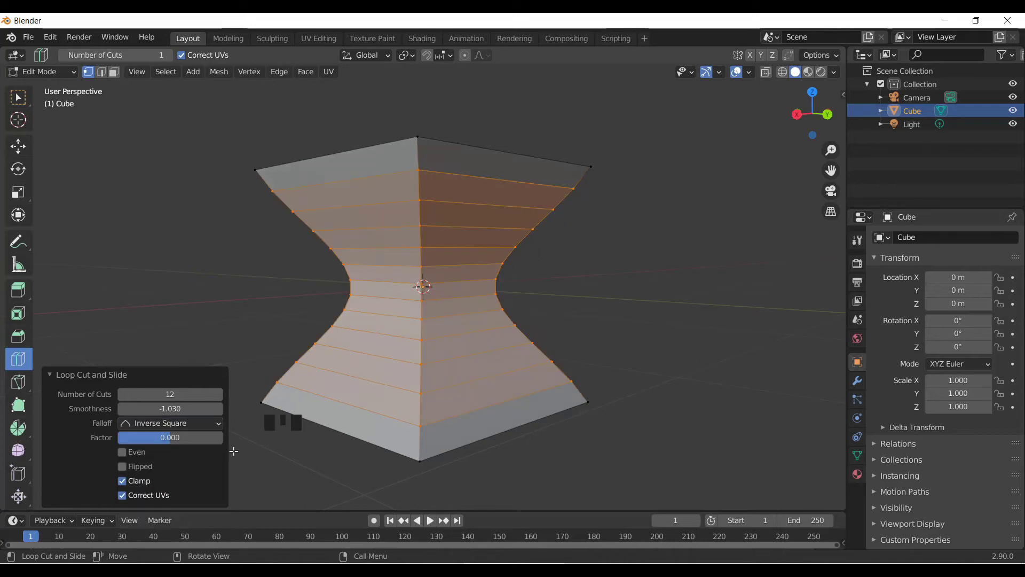
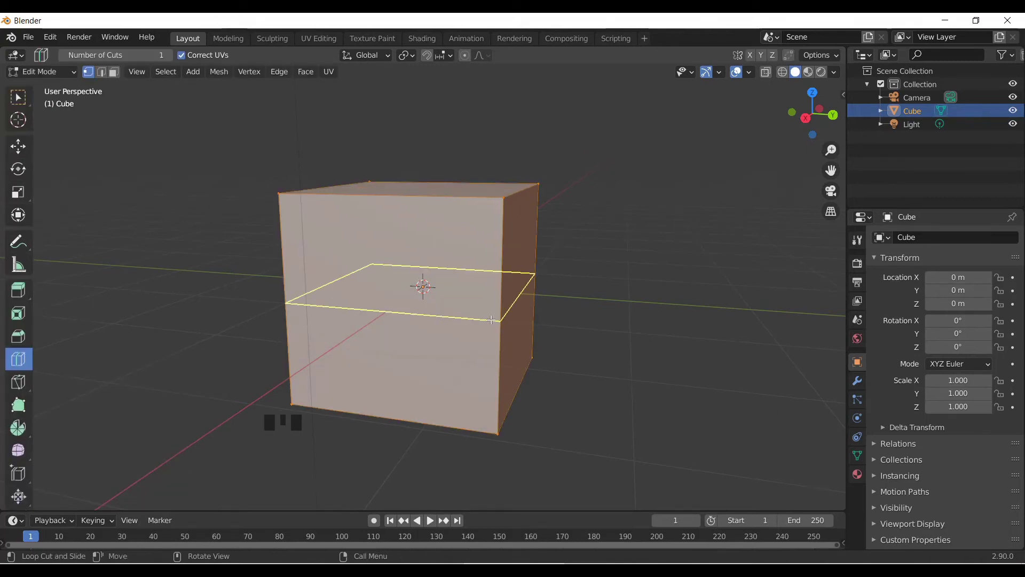
Add a horizontal loop cut around the box and slide it into position.
{"action": "left_click_drag", "start_coordinate": [502, 315], "coordinate": [298, 356]}
{"action": "left_click_drag", "start_coordinate": [298, 356], "coordinate": [410, 334]}
{"action": "scroll", "scroll_direction": "up", "scroll_amount": 3}
{"action": "scroll", "scroll_direction": "up", "scroll_amount": 3}
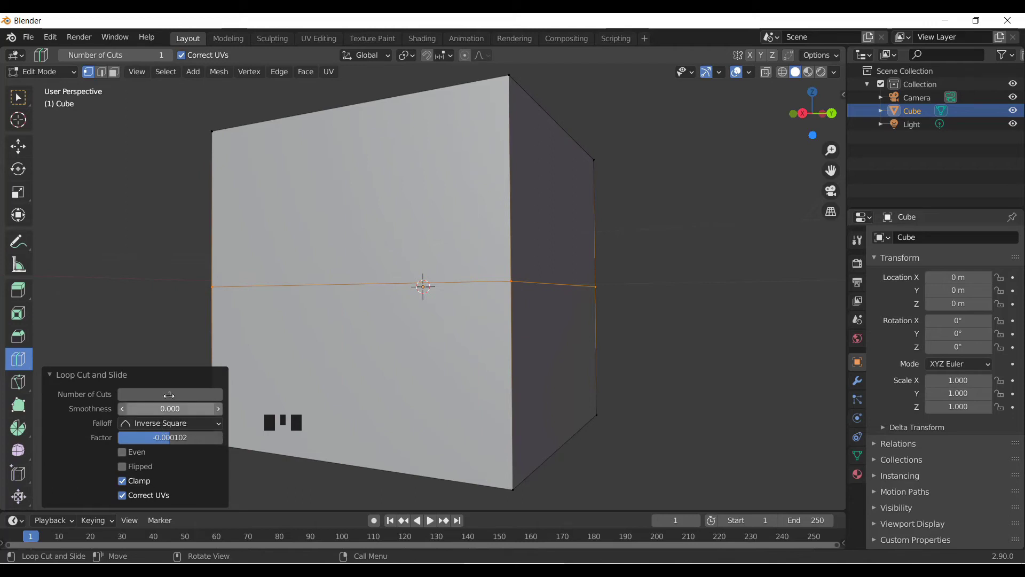
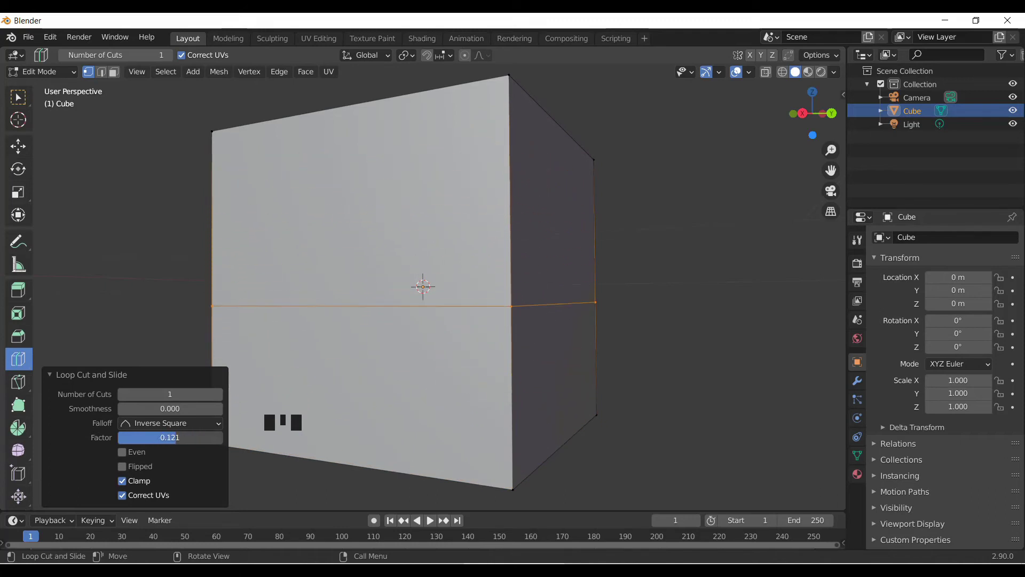
Raise Number of Cuts so several evenly spaced horizontal bands cross the cube.
{"action": "left_click_drag", "start_coordinate": [219, 400], "coordinate": [356, 380]}
{"action": "scroll", "scroll_direction": "down", "scroll_amount": 3}
{"action": "scroll", "scroll_direction": "down", "scroll_amount": 3}
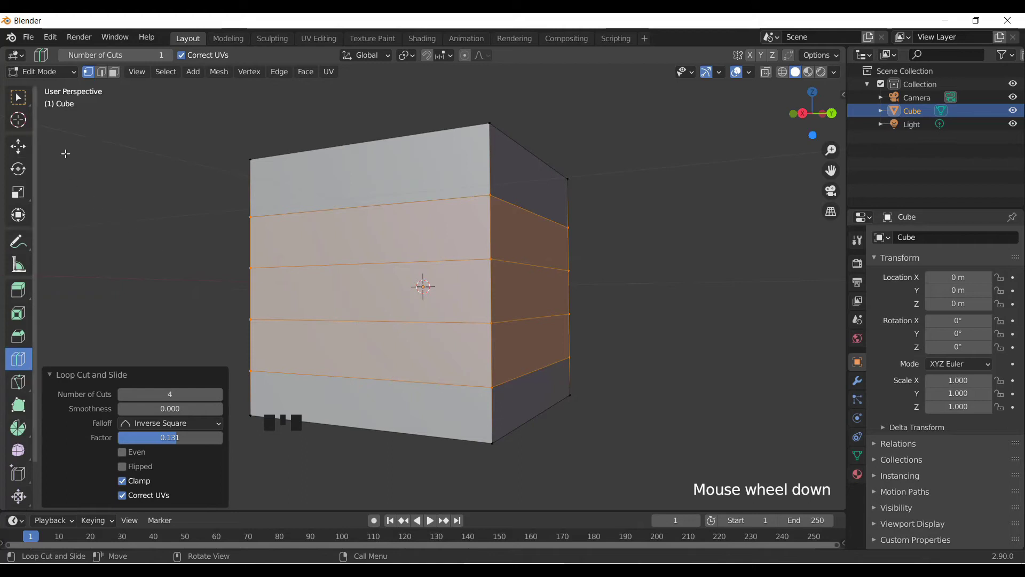
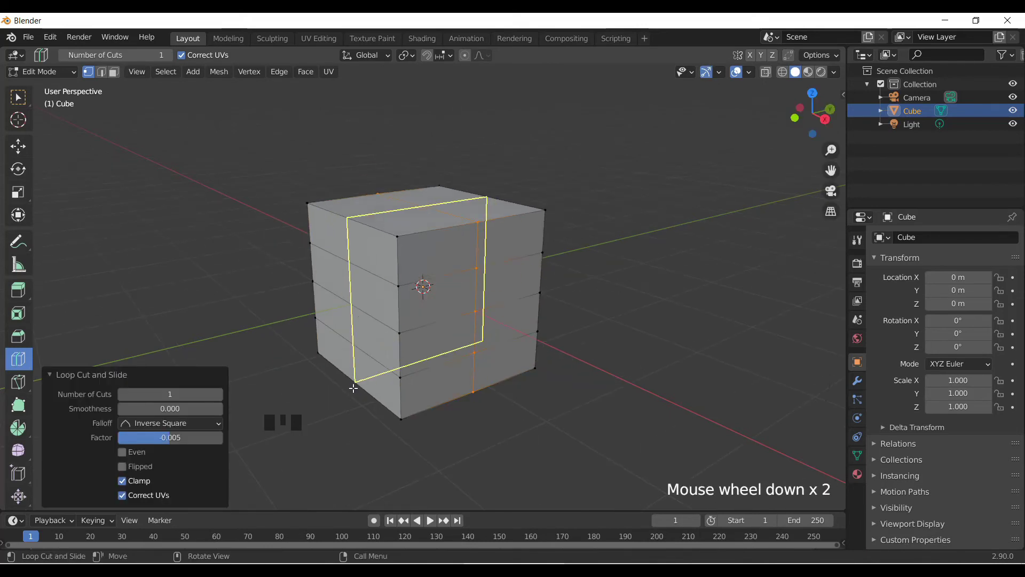
Undo the earlier loop cuts and add a single horizontal cut low on the cube.
{"action": "left_click_drag", "start_coordinate": [408, 383], "coordinate": [368, 380]}
{"action": "key", "text": "ctrl+z"}
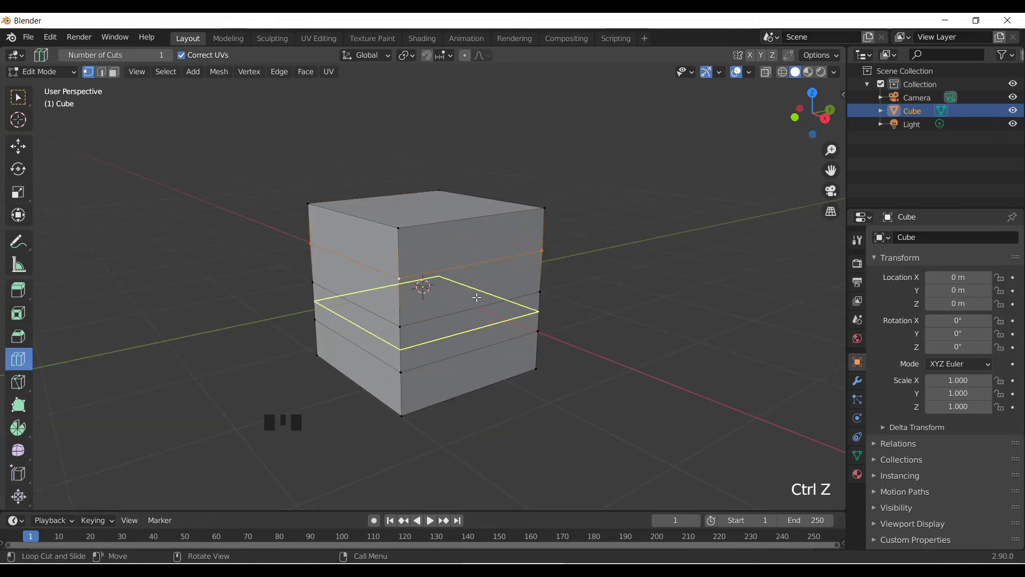
{"action": "scroll", "scroll_direction": "up", "scroll_amount": 3}
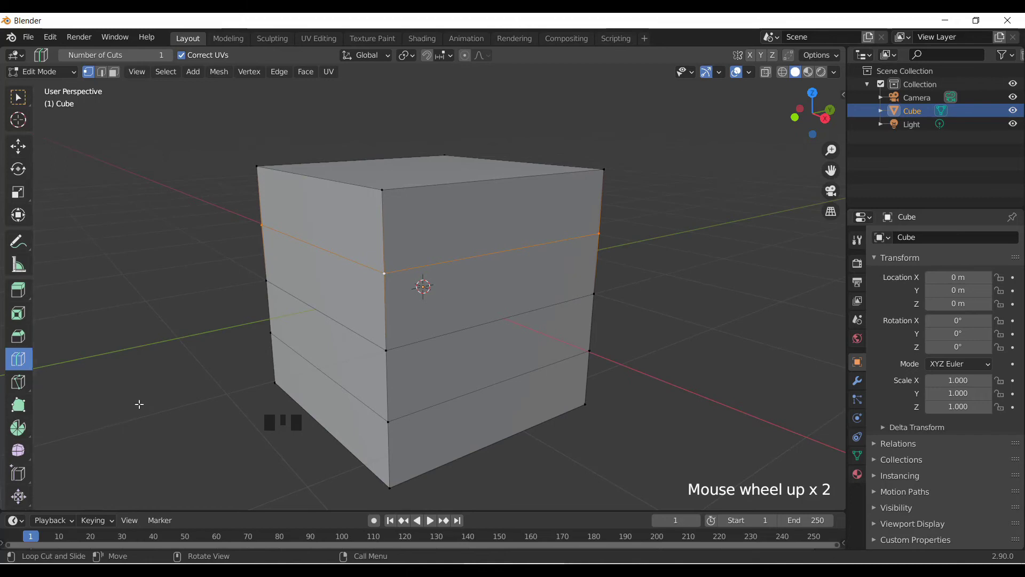
{"action": "key", "text": "ctrl+z"}
{"action": "key", "text": "ctrl+z"}
{"action": "key", "text": "ctrl+z"}
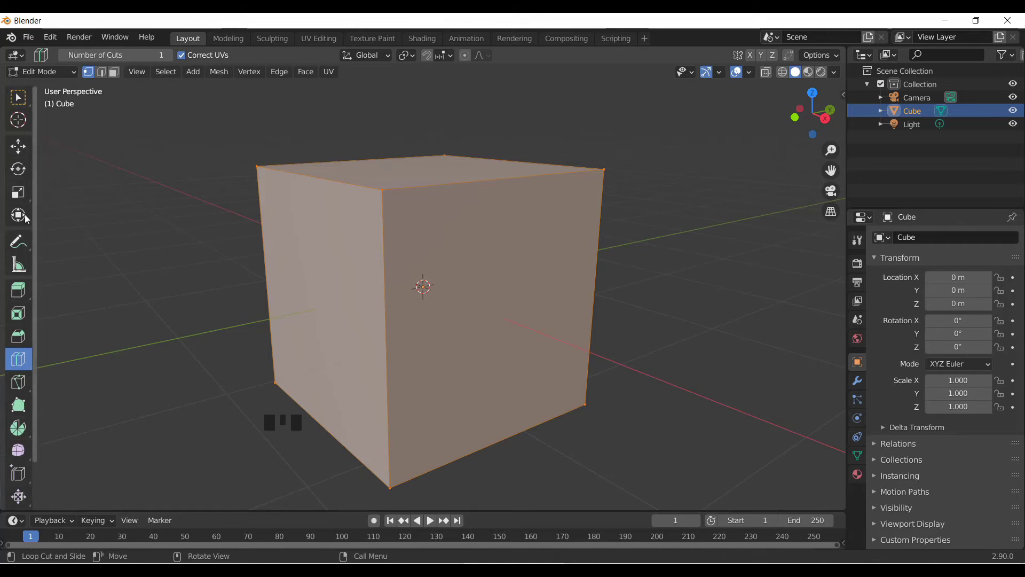
{"action": "left_click_drag", "start_coordinate": [385, 323], "coordinate": [432, 338]}
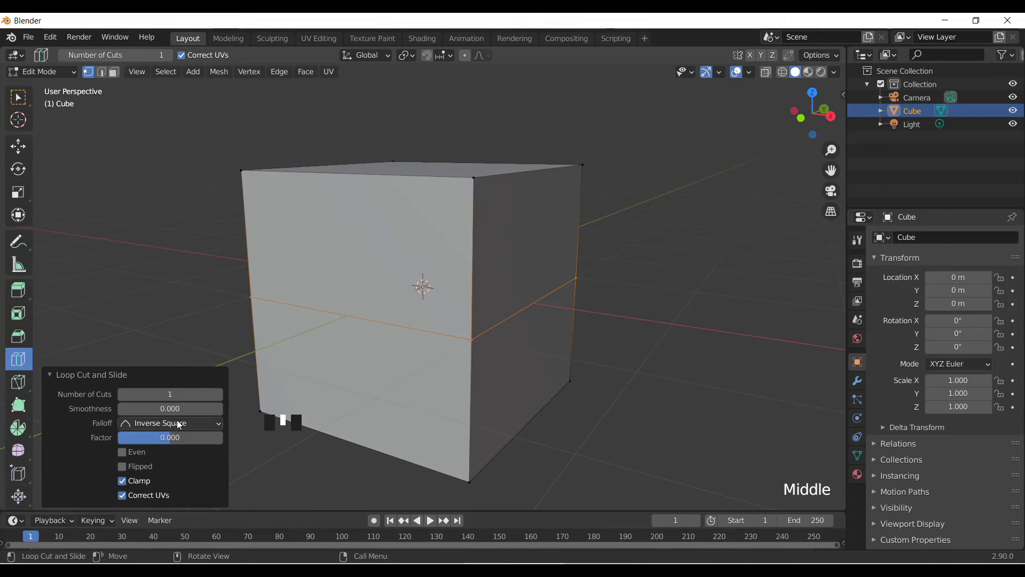
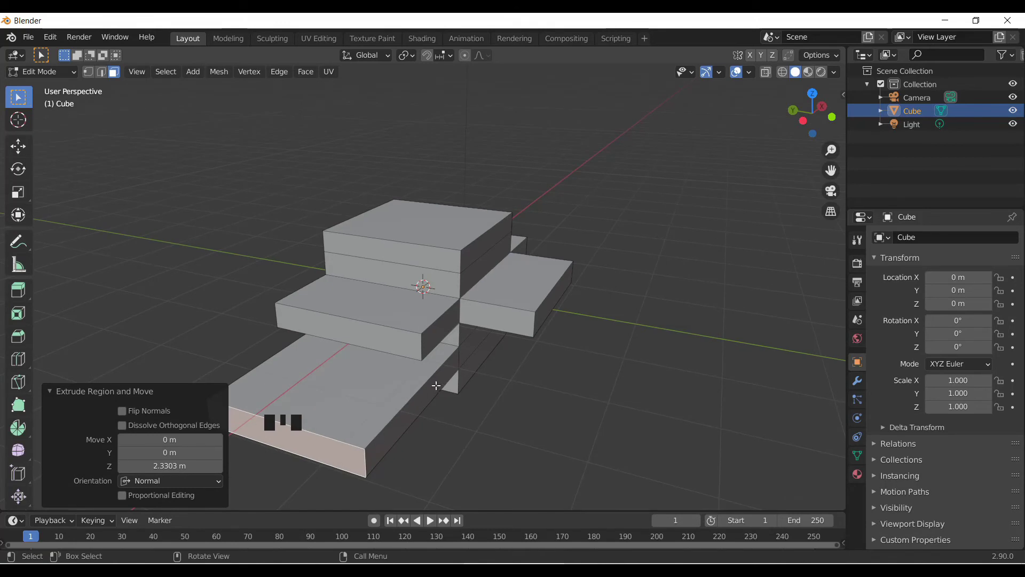
Select the stepped block model in Object Mode for deletion.
{"action": "left_click_drag", "start_coordinate": [60, 68], "coordinate": [433, 283]}
Delete the stepped model and add a fresh default cube at the origin.
{"action": "key", "text": "Delete"}
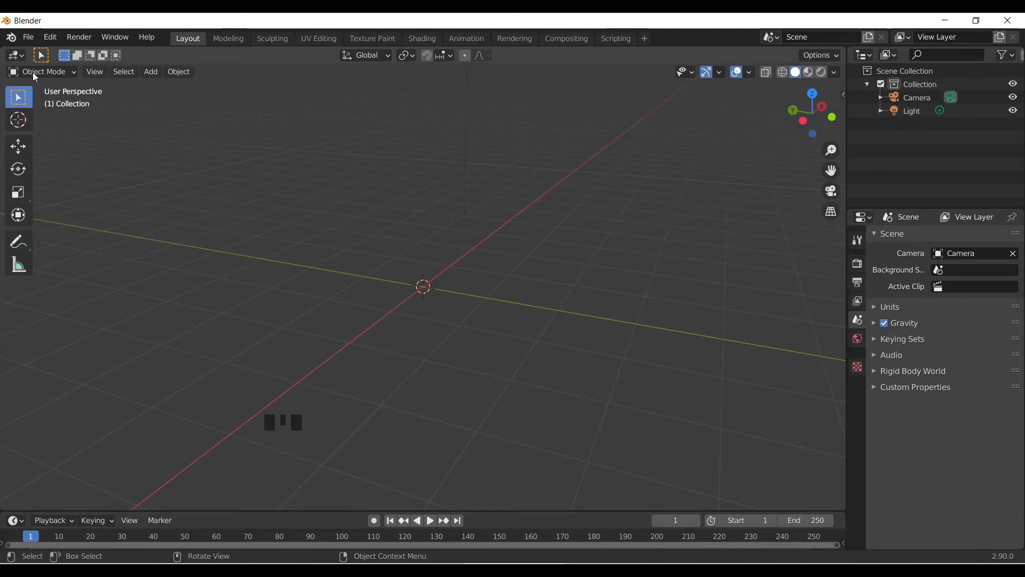
{"action": "left_click_drag", "start_coordinate": [36, 75], "coordinate": [282, 101]}
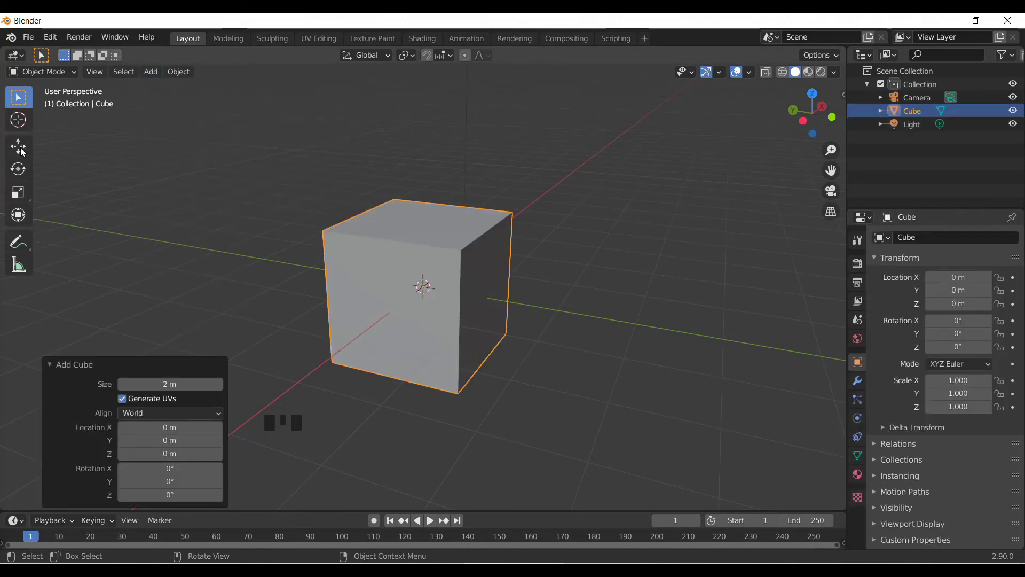
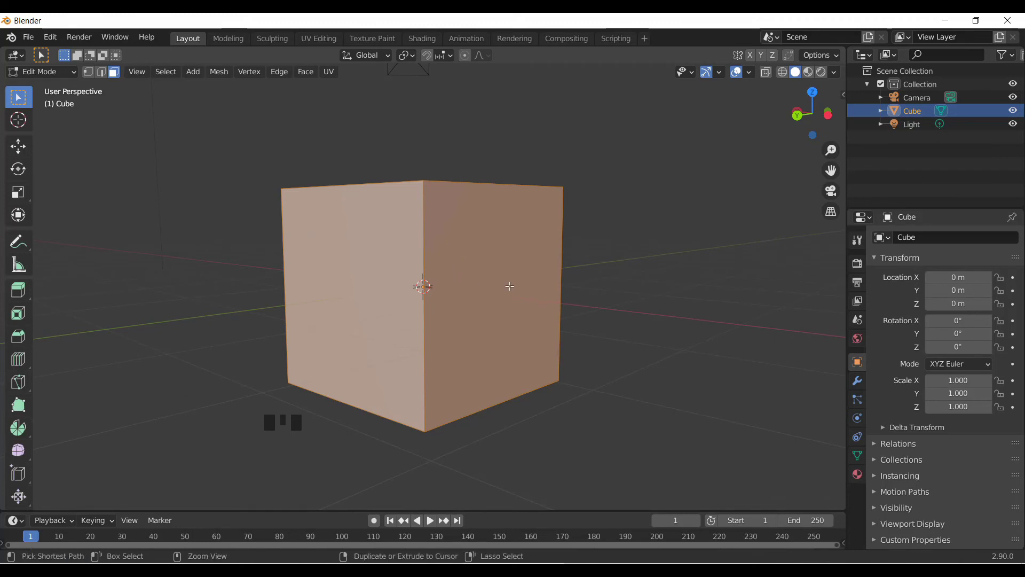
{"action": "key", "text": "ctrl+r"}
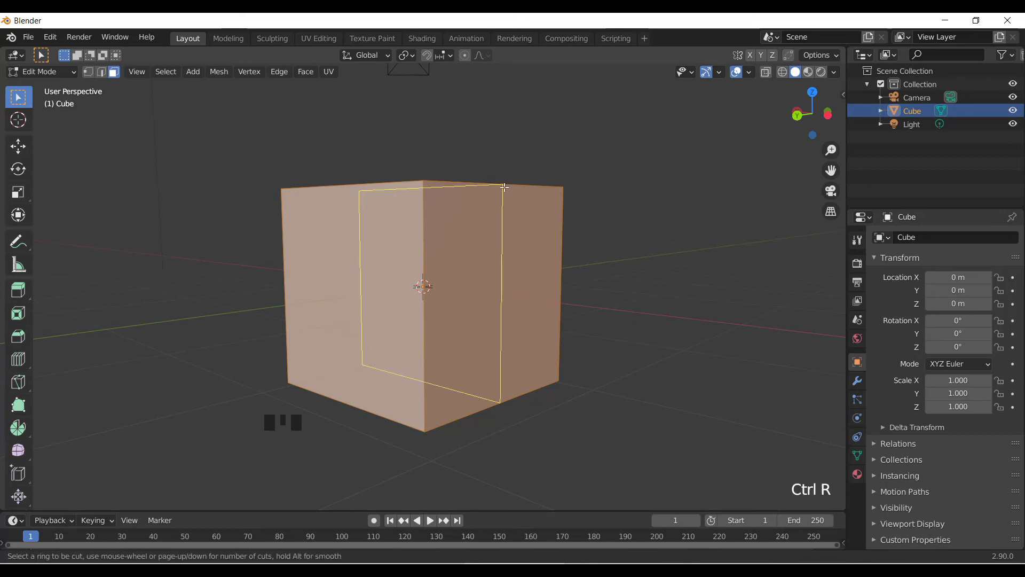
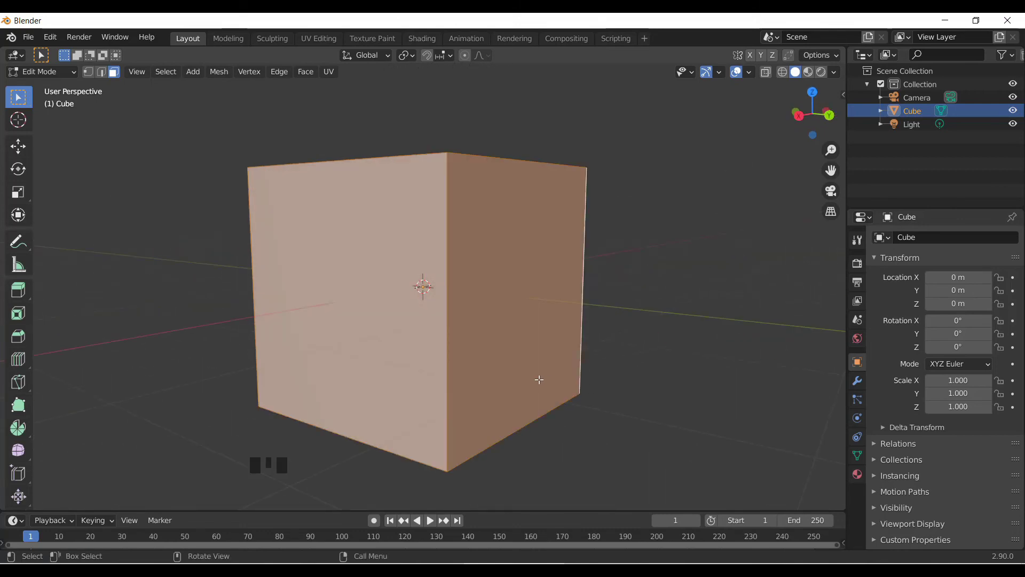
{"action": "key", "text": "ctrl+r"}
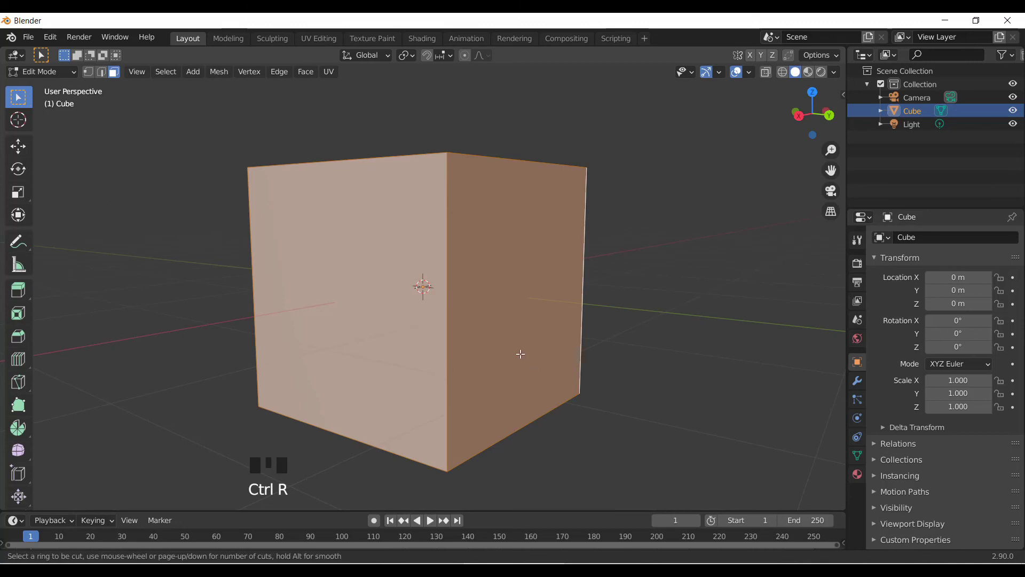
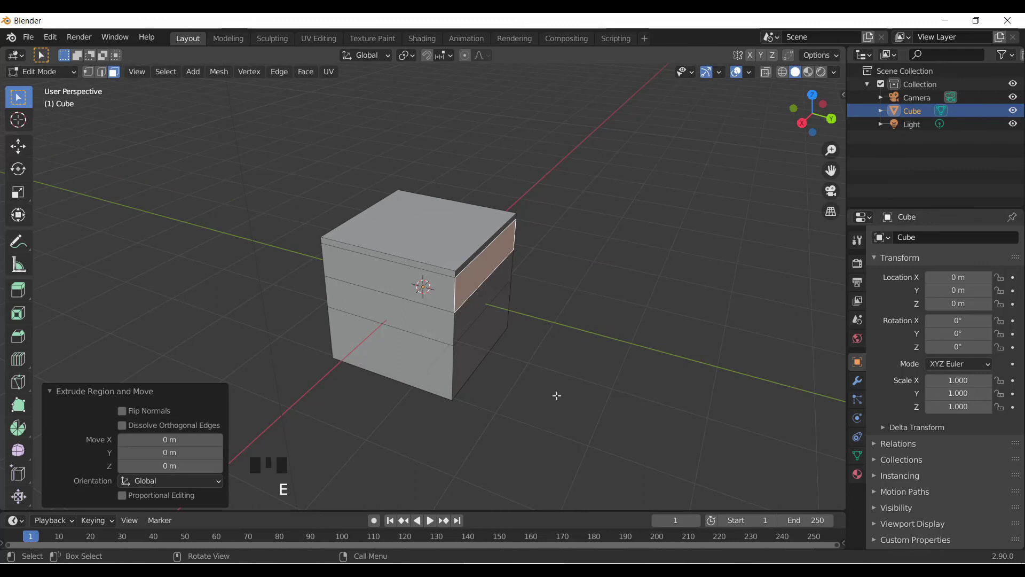
Zoom in on the banded cube after adding horizontal loop cuts.
{"action": "scroll", "scroll_direction": "up", "scroll_amount": 3}
Undo the side-face extrusion and select the cube's top edge loop in edge mode.
{"action": "key", "text": "ctrl+z"}
{"action": "key", "text": "ctrl+z"}
{"action": "key", "text": "ctrl+z"}
{"action": "key", "text": "ctrl+z"}
{"action": "key", "text": "ctrl+z"}
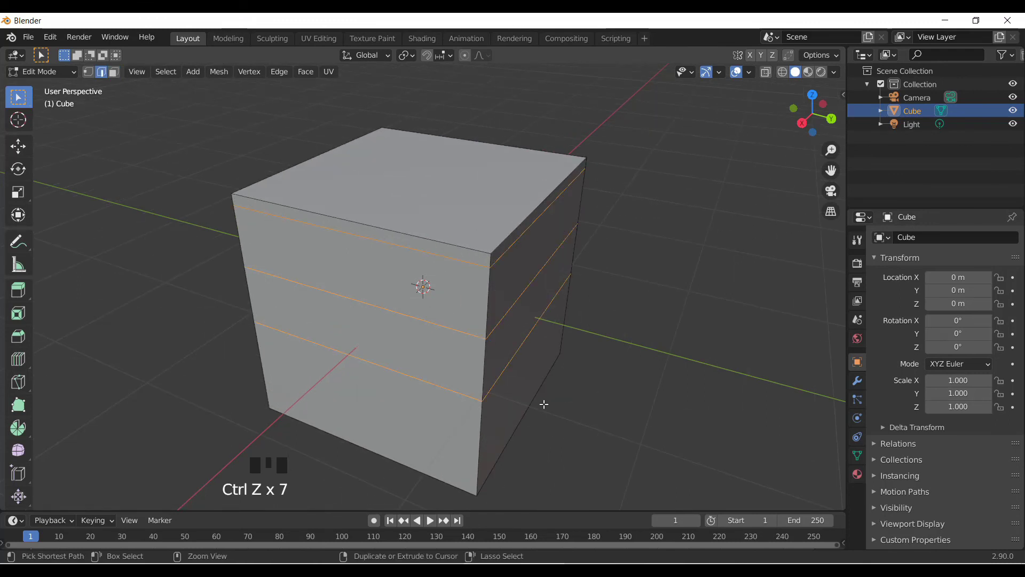
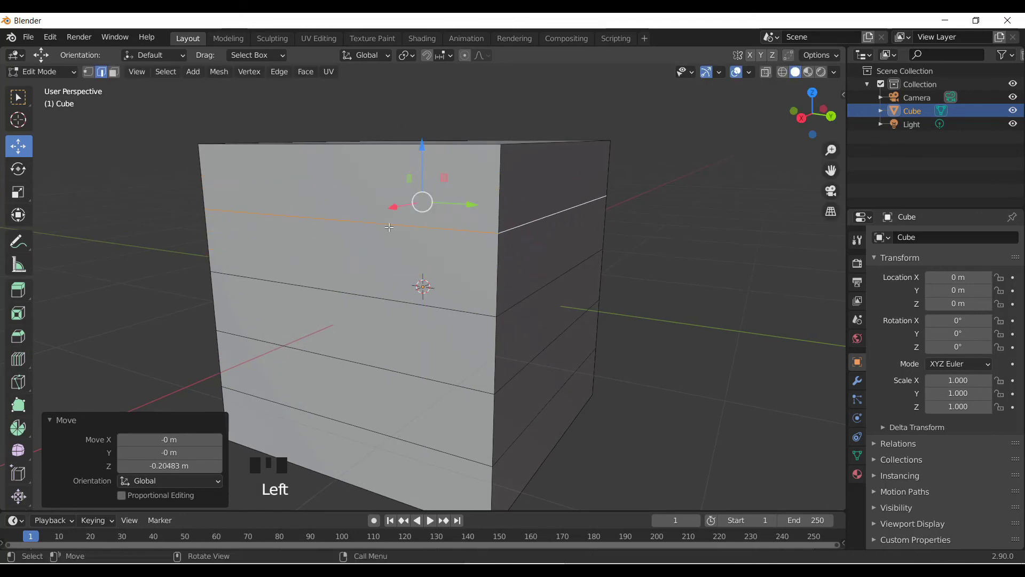
{"action": "scroll", "scroll_direction": "down", "scroll_amount": 3}
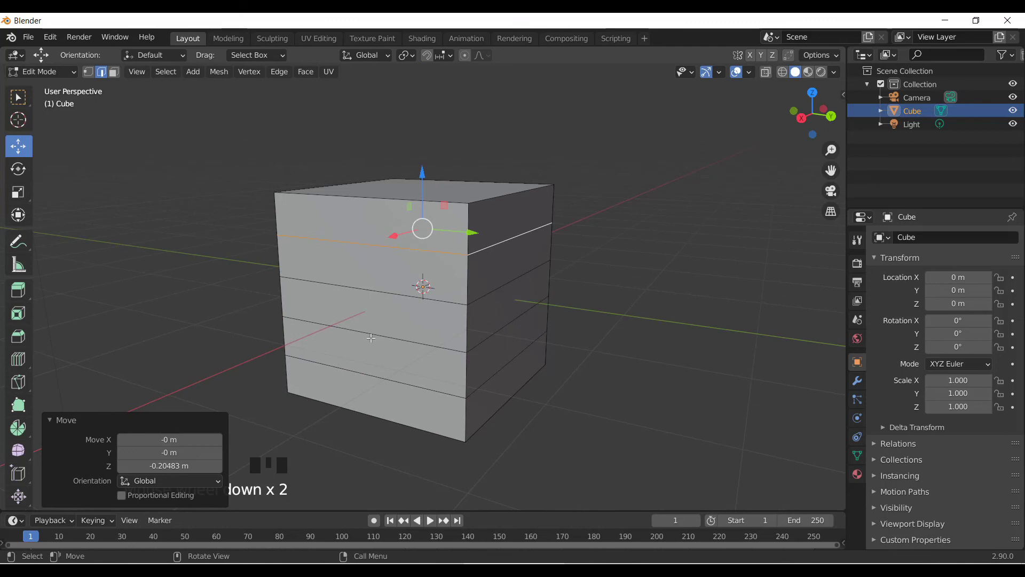